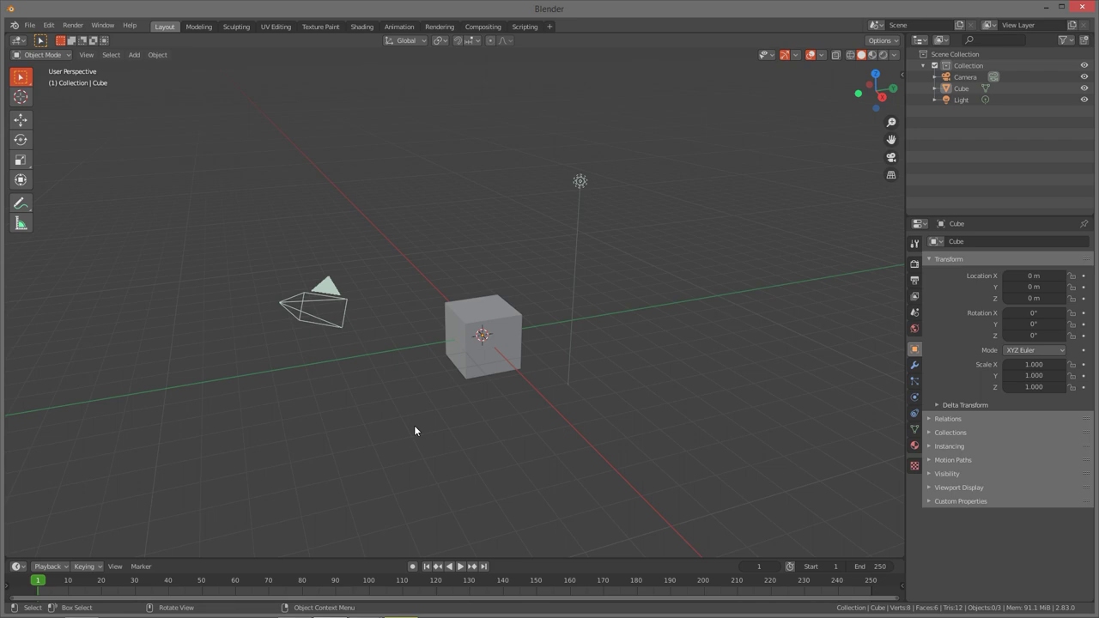
Step: Select the default cube in the viewport as the active object
scroll("up", 3)
scroll("down", 3)
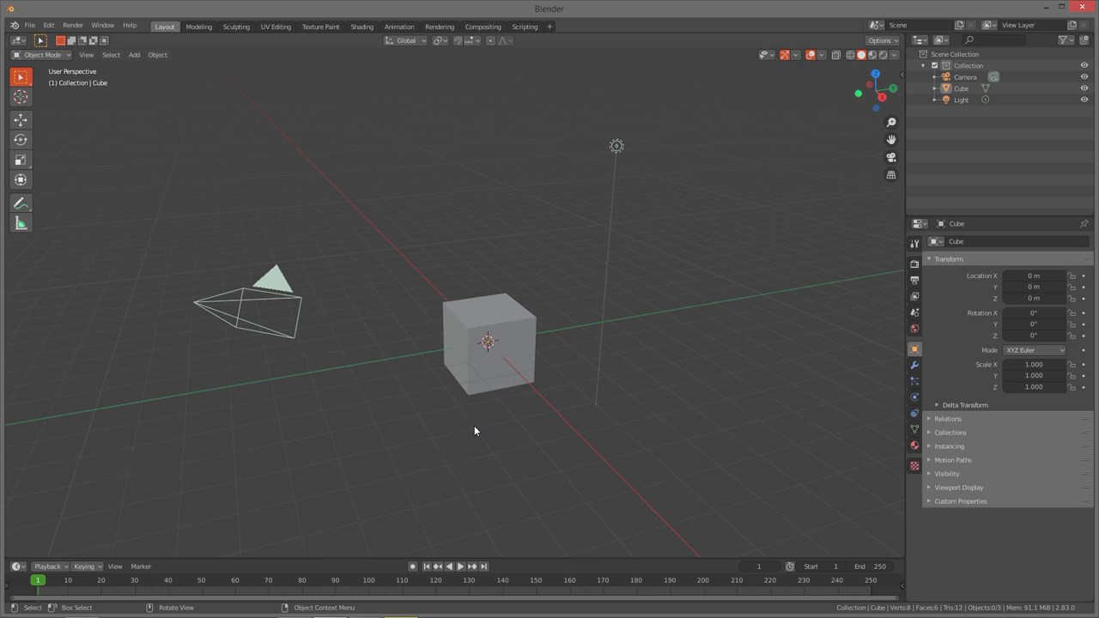
left_click(517, 383)
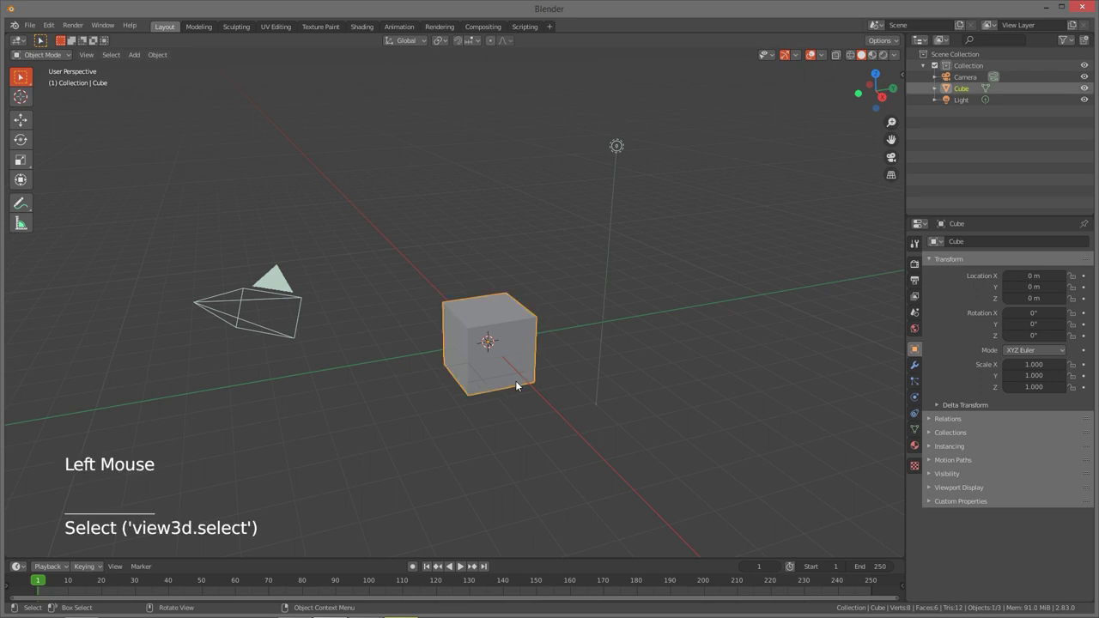
Step: Delete the default cube and add a cylinder mesh at the scene origin
key("x")
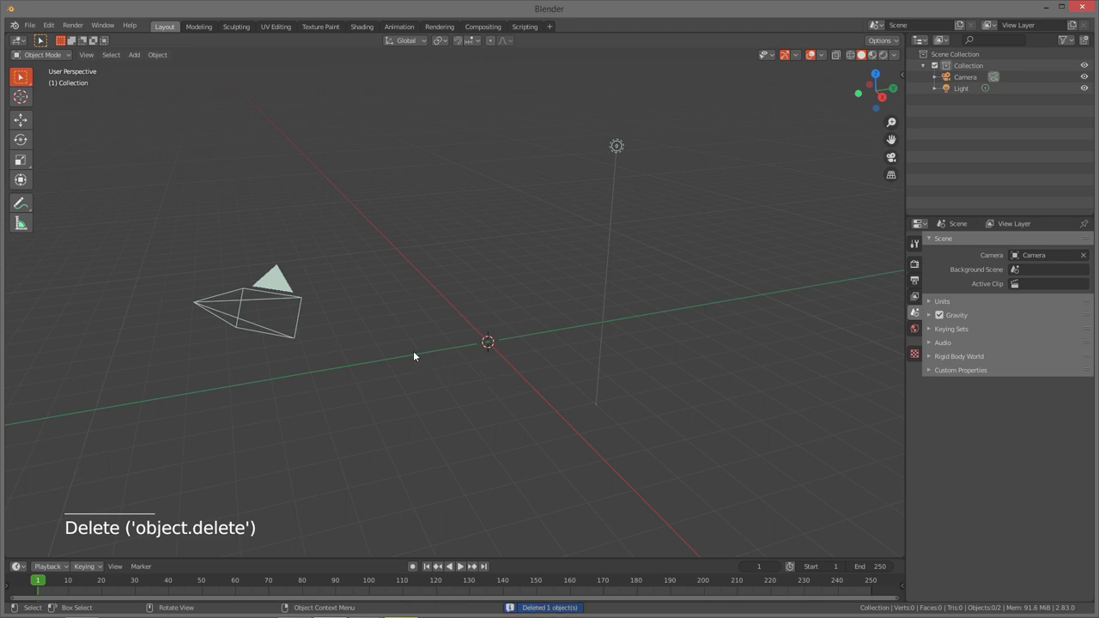
key("shift+a")
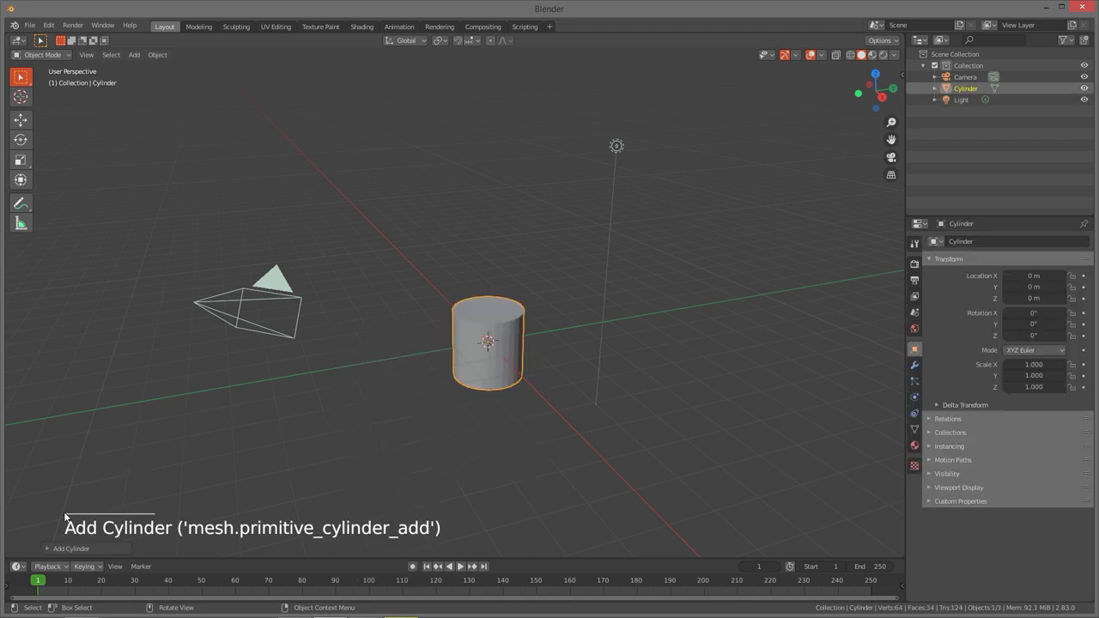
left_click(55, 557)
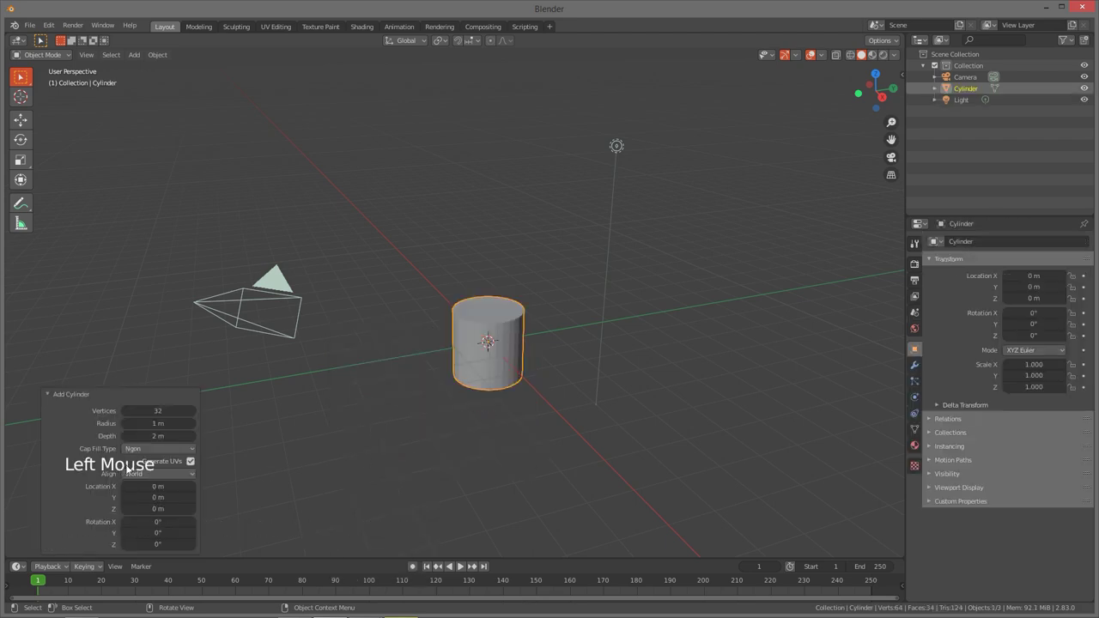
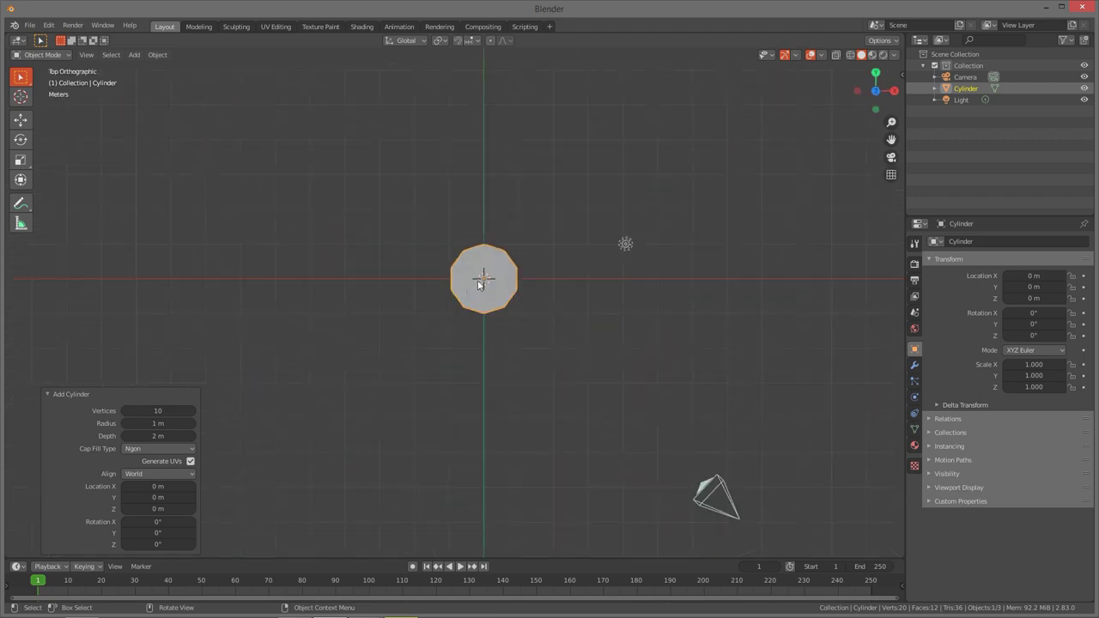
scroll("up", 3)
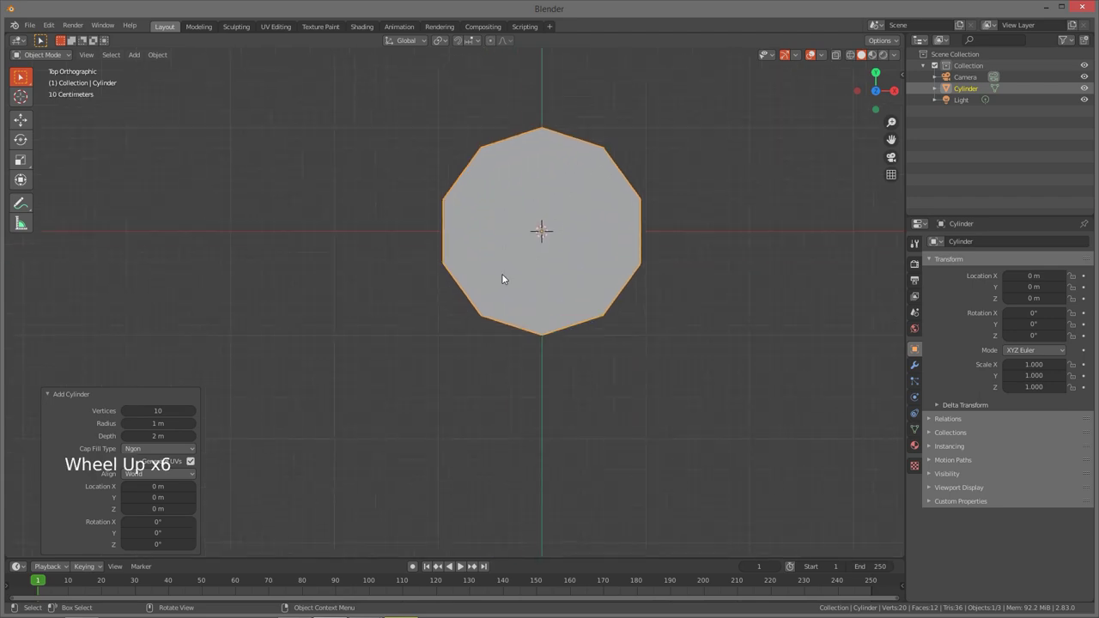
scroll("up", 3)
middle_click(598, 286)
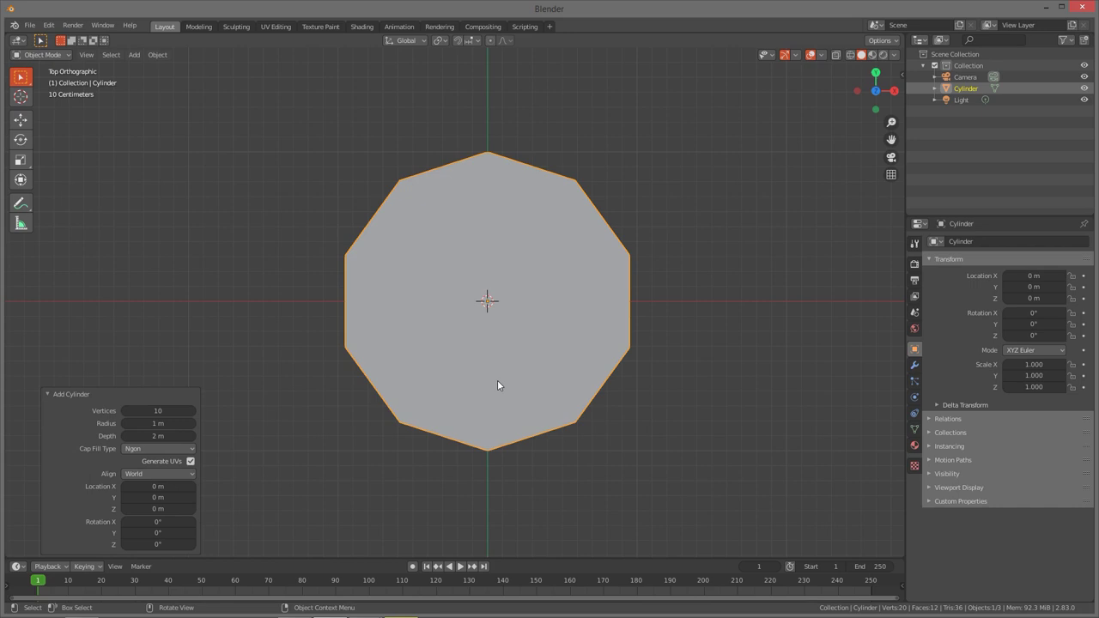
Step: Enter Edit Mode on the cylinder, make the mesh see-through and clear the selection
key("Tab")
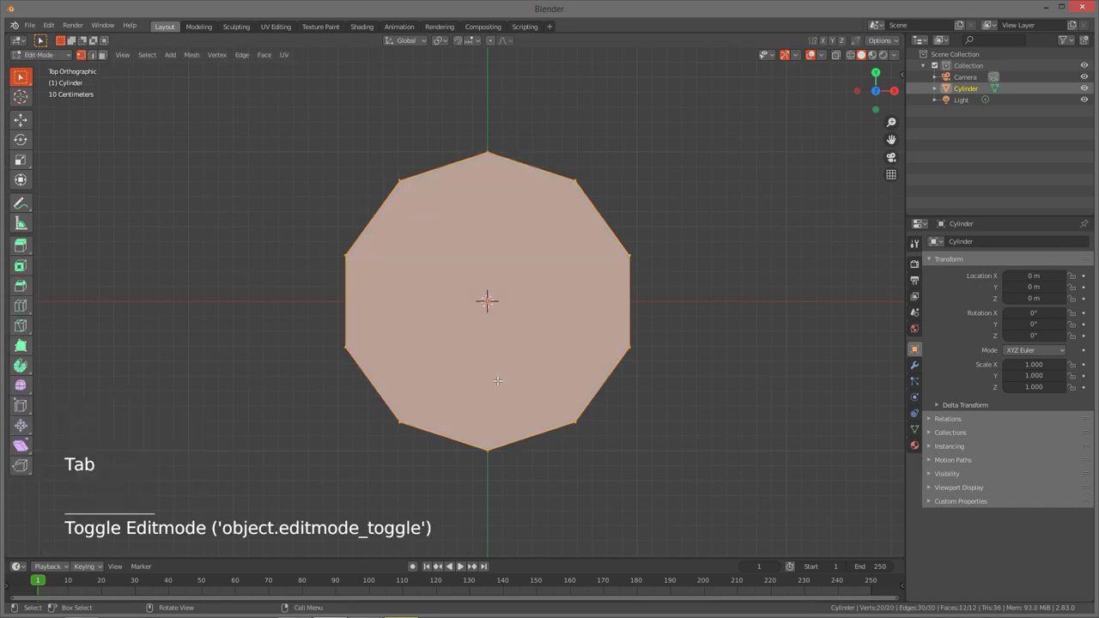
key("z")
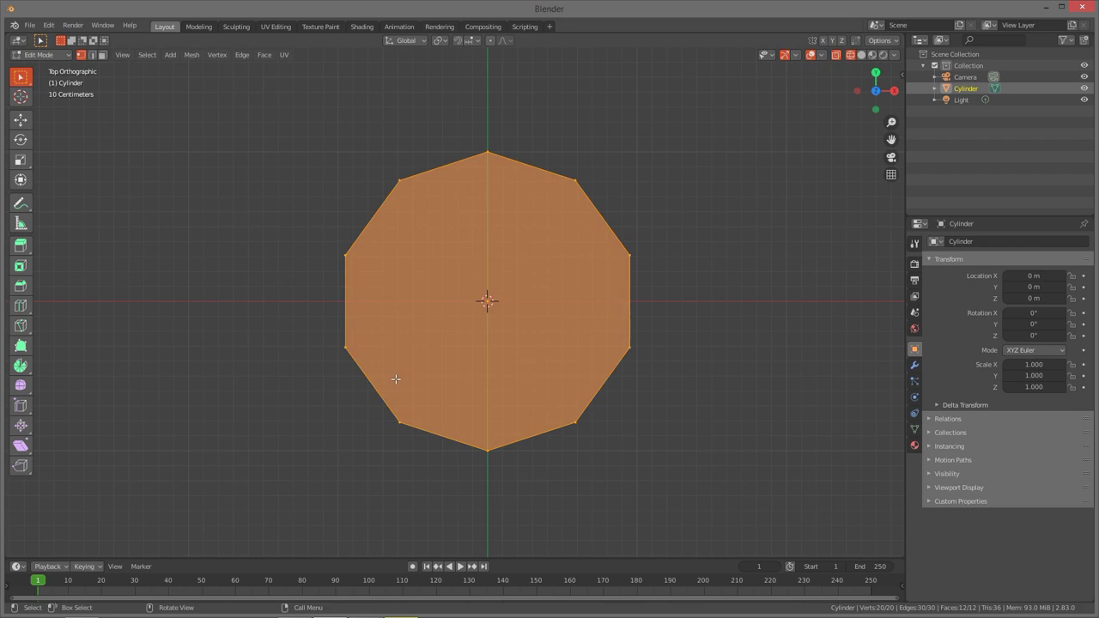
key("a")
key("a")
key("a")
key("a")
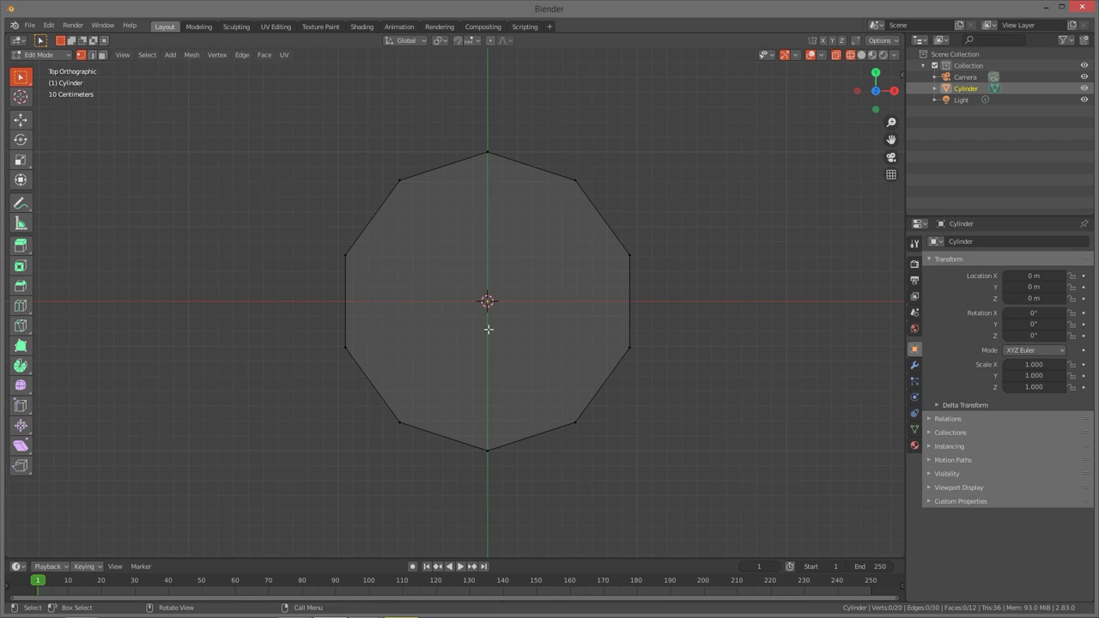
Step: Box-select every other vertex around the ten-sided rim
key("b")
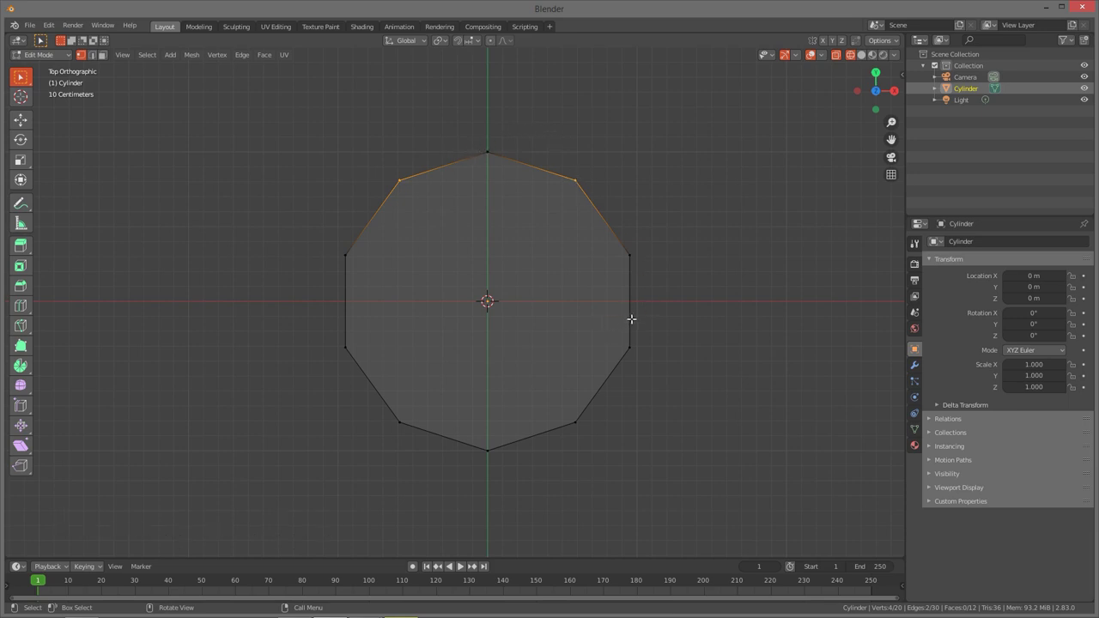
key("b")
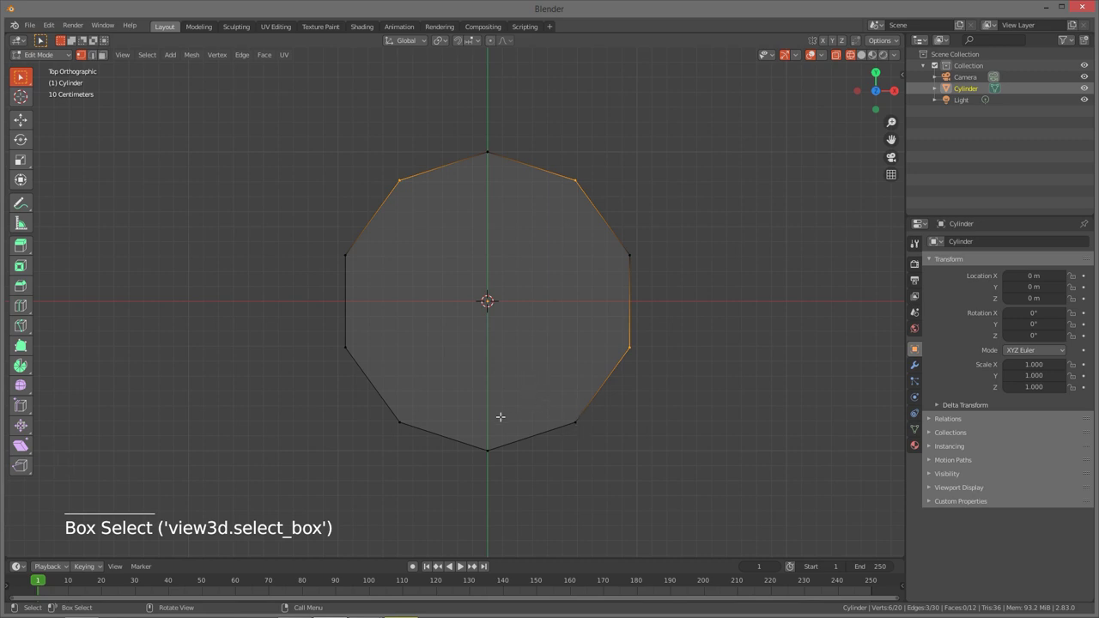
key("b")
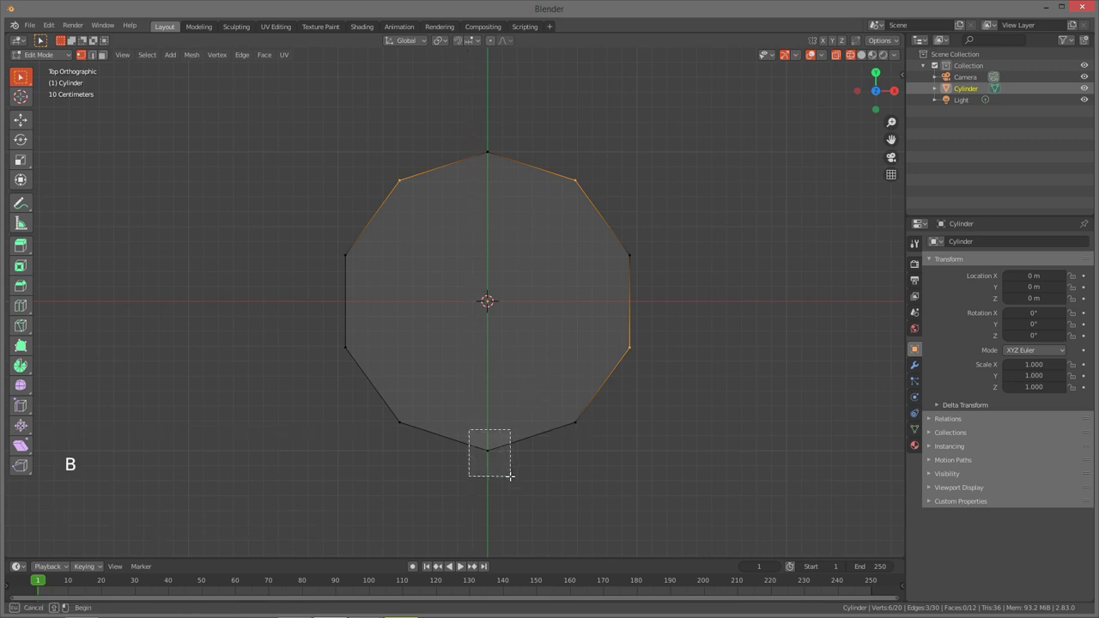
key("b")
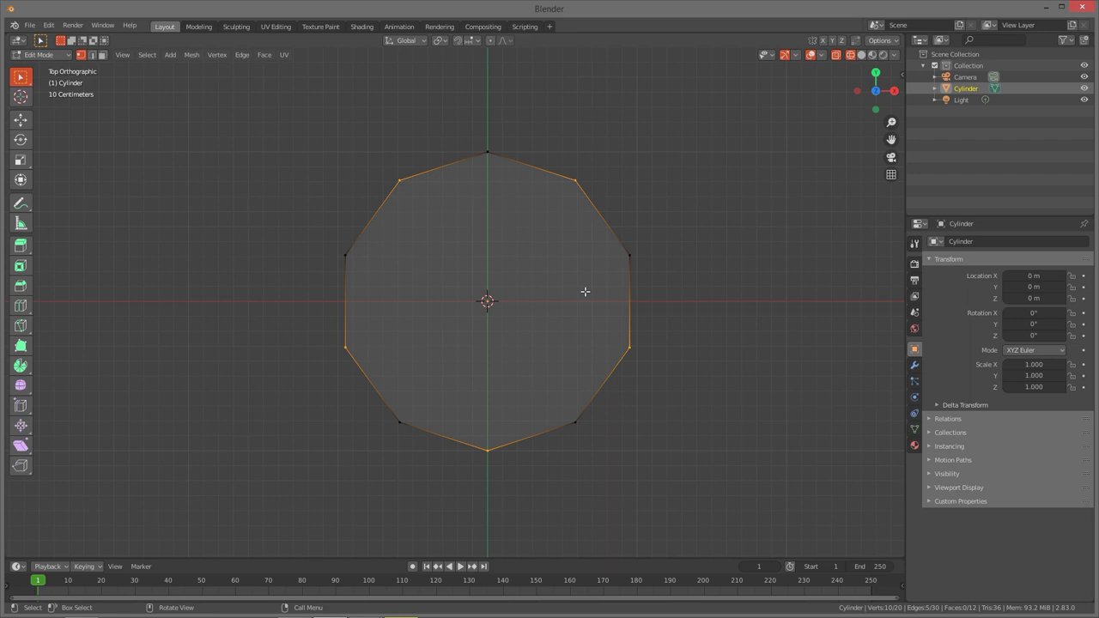
Step: Scale the alternating rim vertices down to about 0.47, forming a five-pointed star outline
key("s")
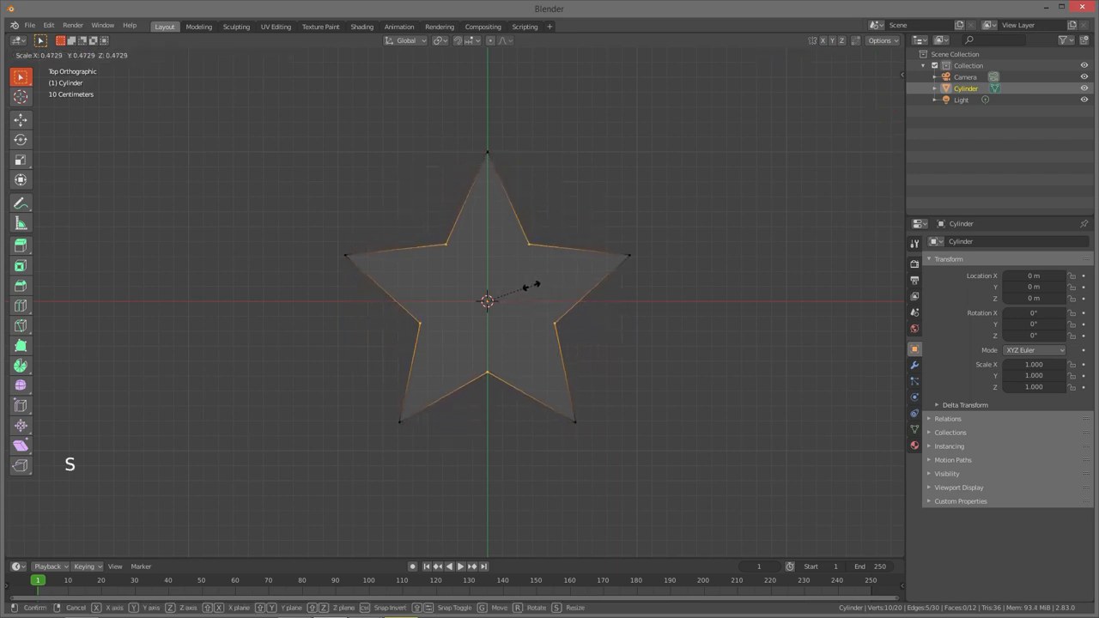
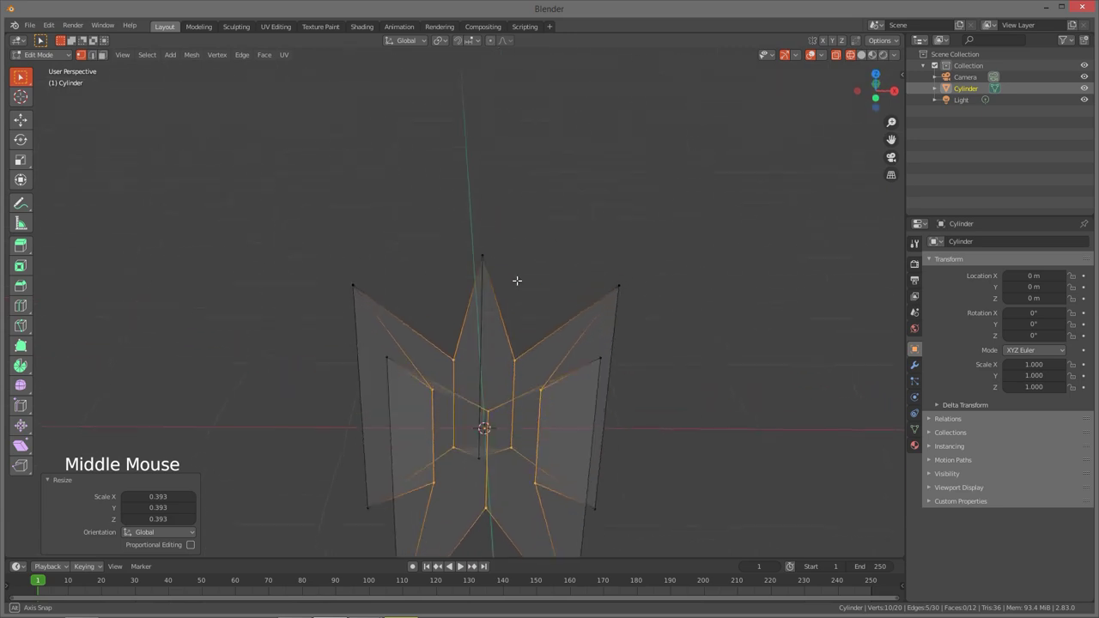
Step: From front view, scale the inner points along Z back to full height so the faces lie flat
scroll("down", 3)
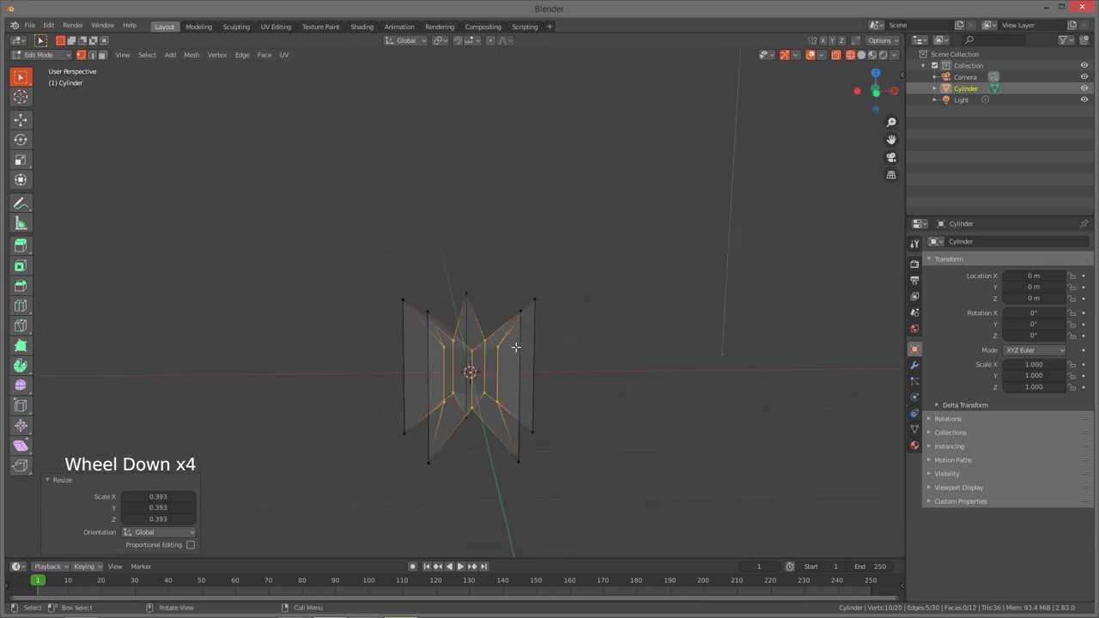
key("`")
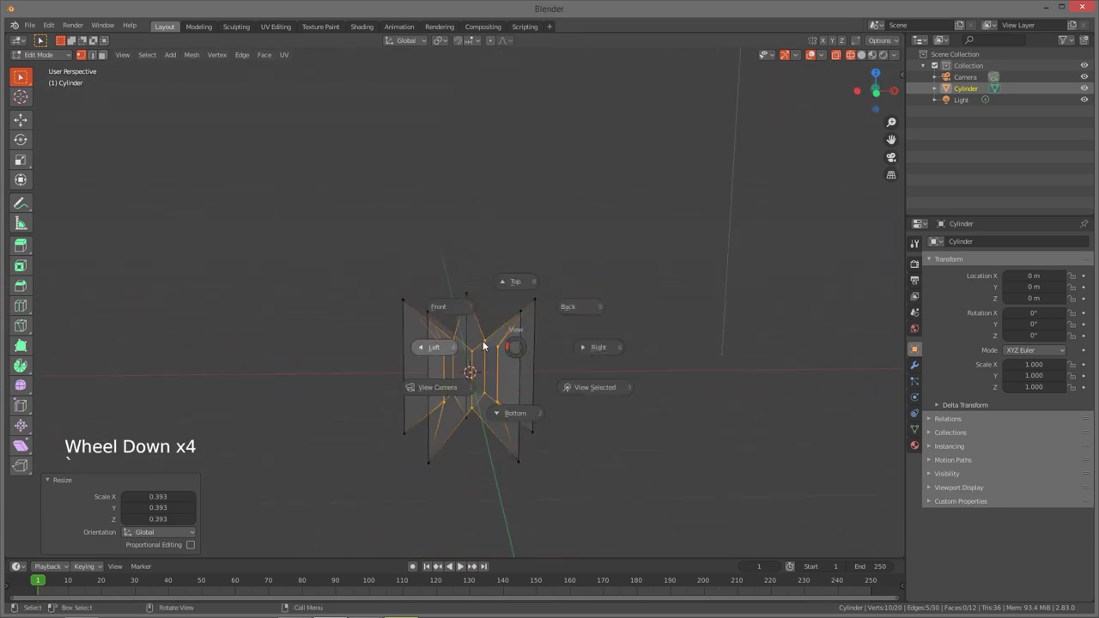
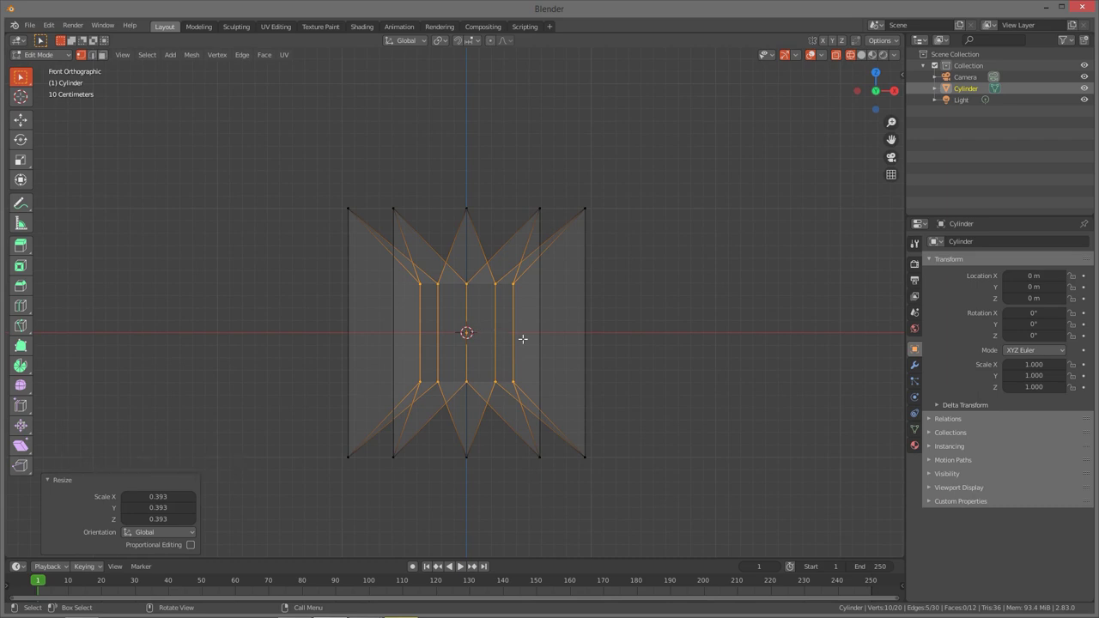
key("s")
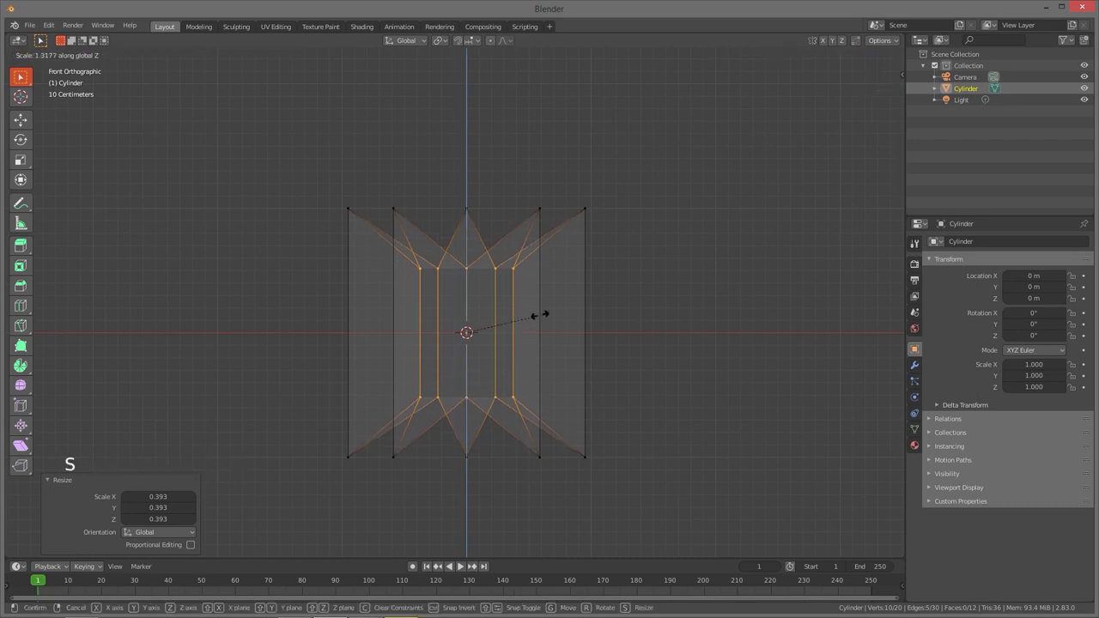
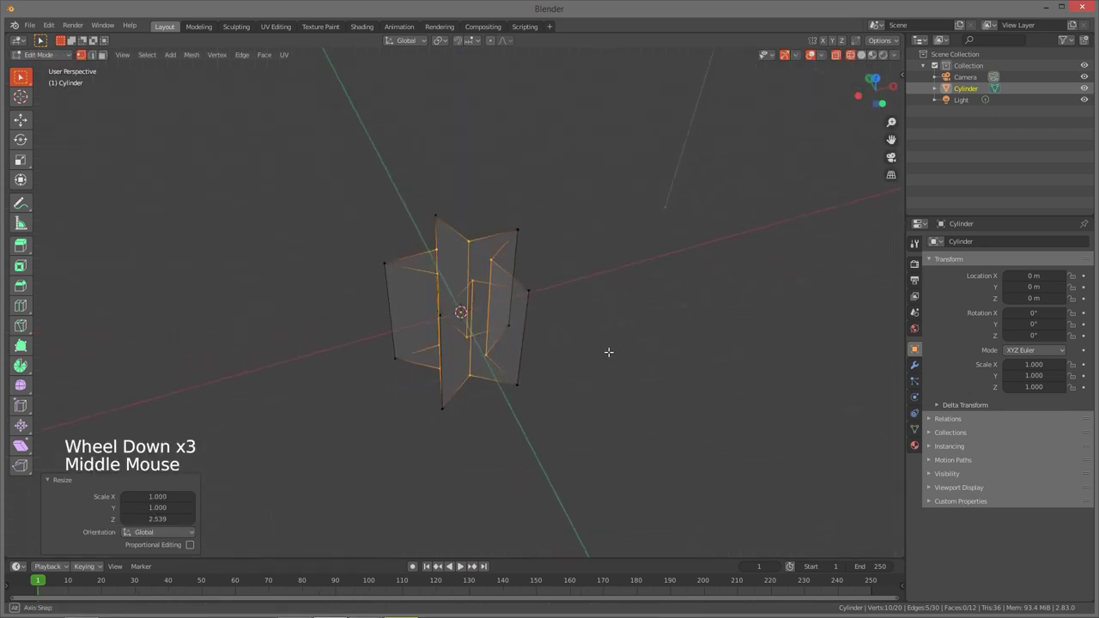
key("`")
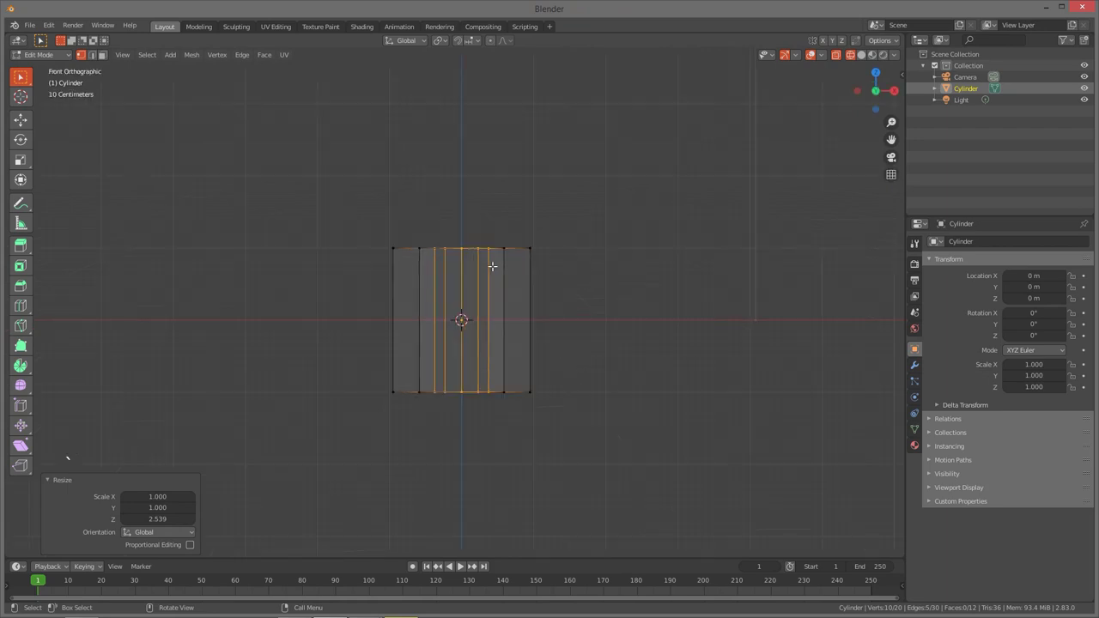
Step: Select the star's top vertices and extrude the outline upward along Z into a thick solid
key("a")
key("a")
key("b")
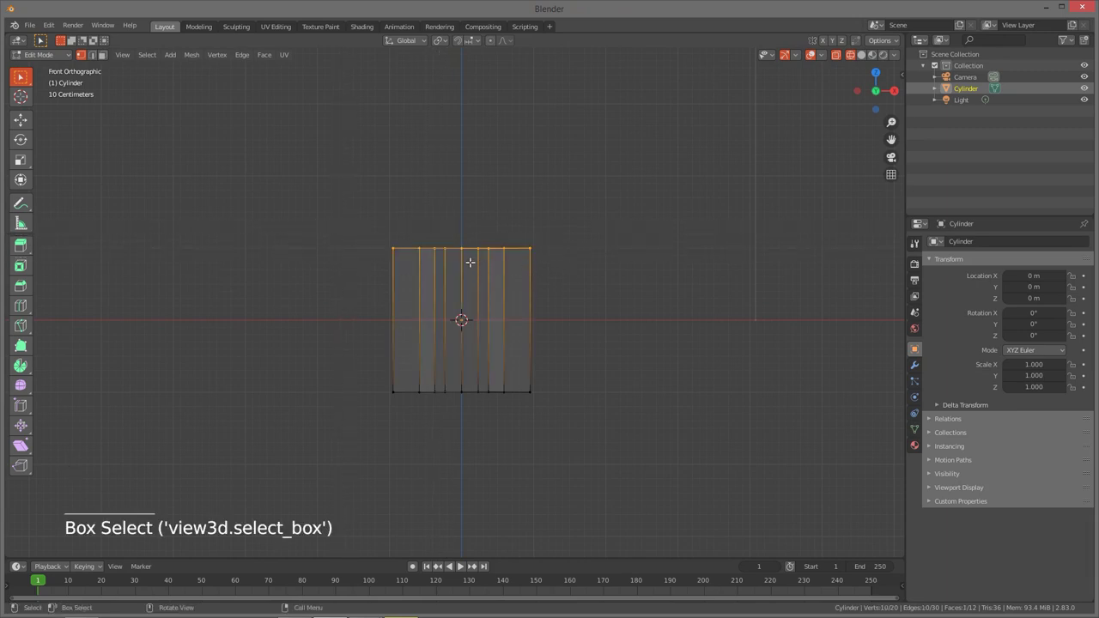
key("shift+space")
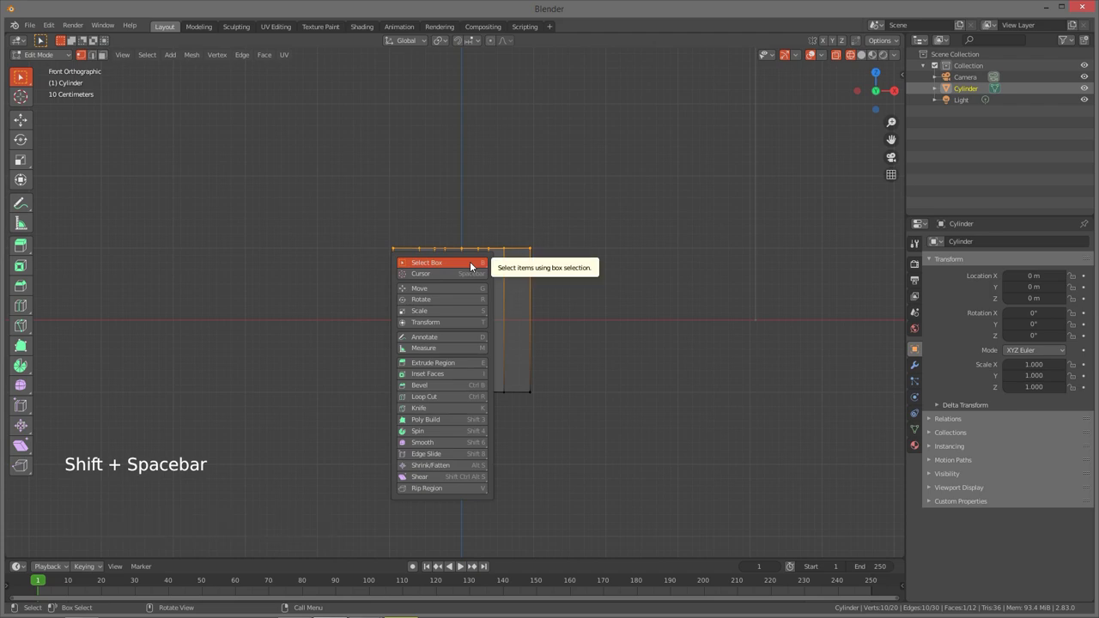
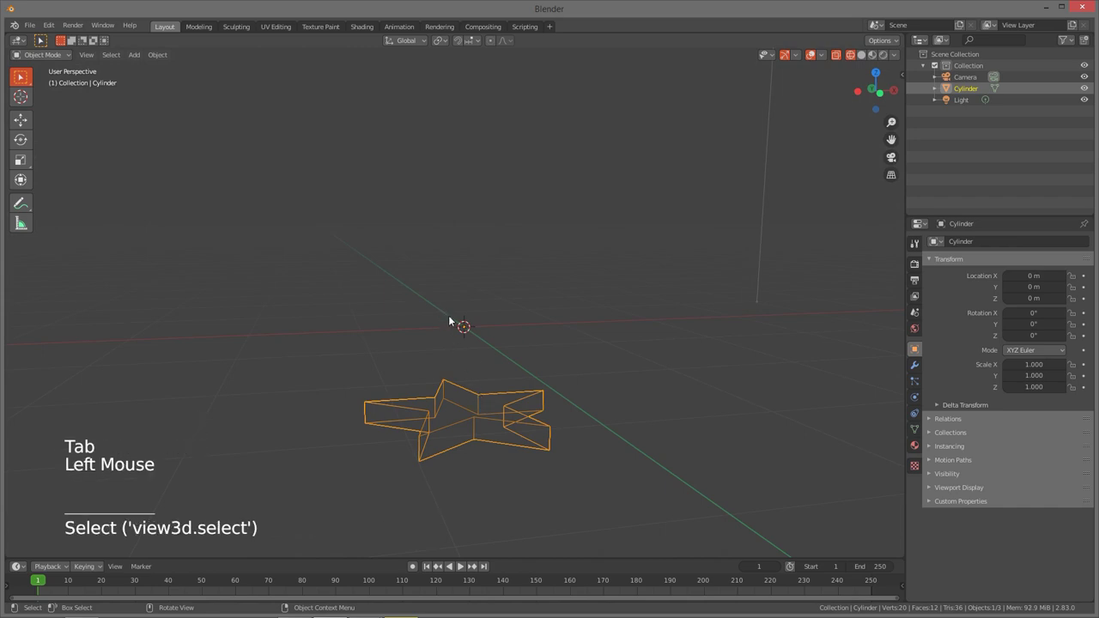
Step: Return to Object Mode and switch the viewport to Solid shading
key("Tab")
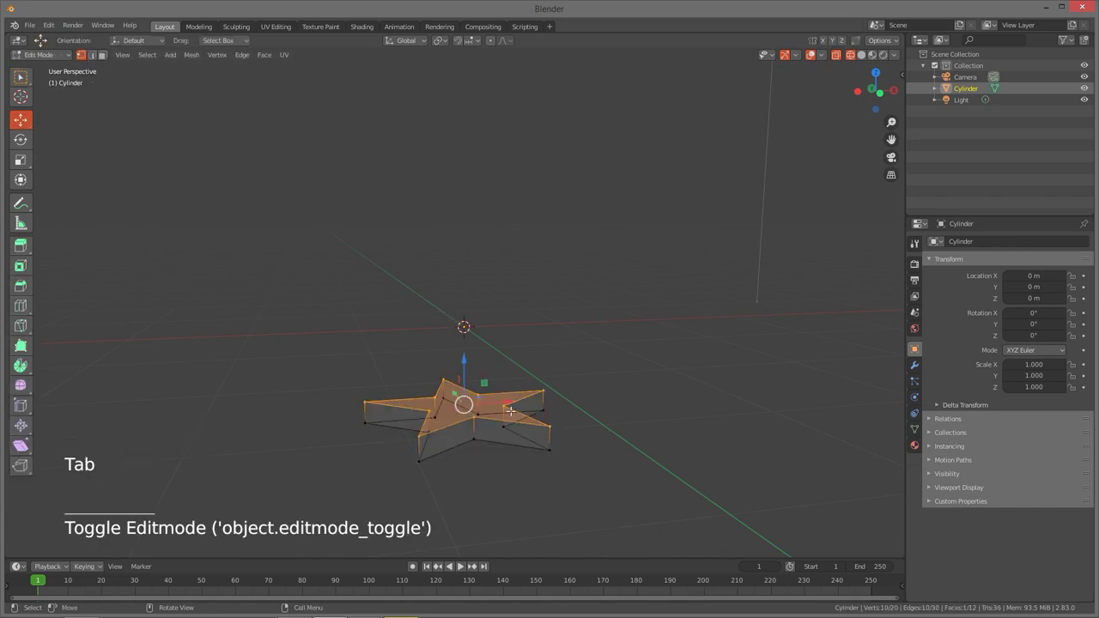
key("Tab")
key("z")
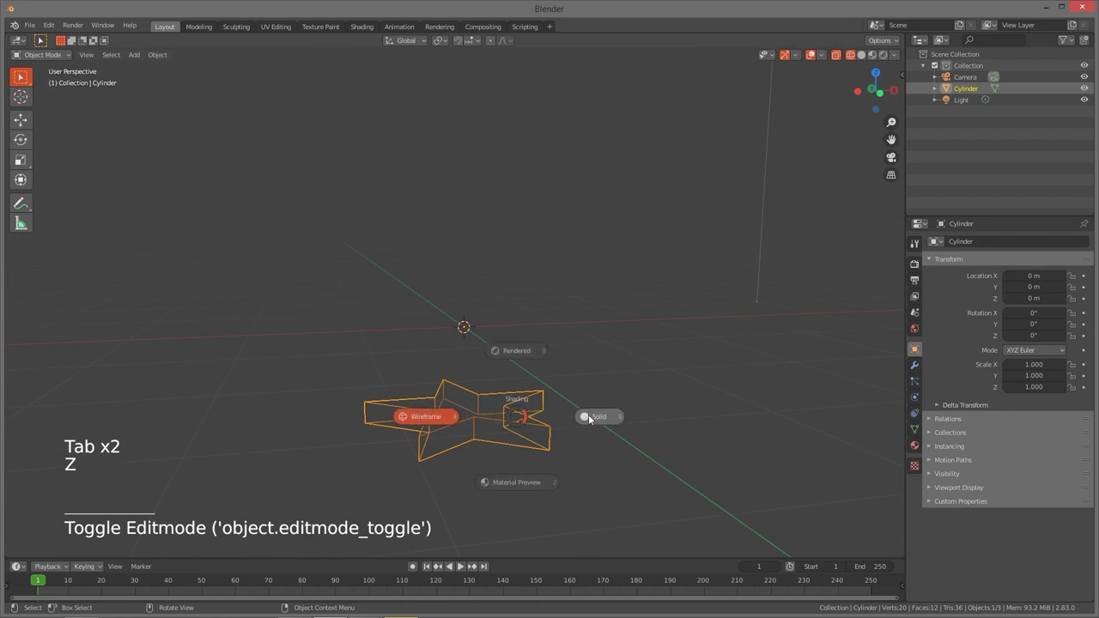
left_click(470, 404)
key("shift+space")
key("shift+space")
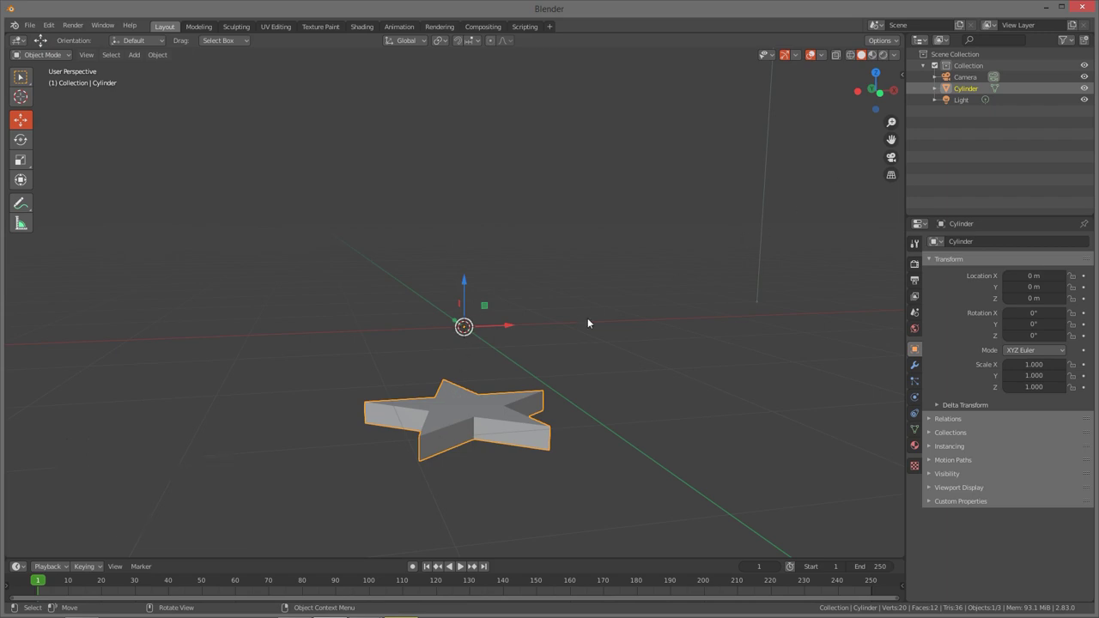
Step: Set the star's origin to its geometry and bring it closer into view
right_click(477, 400)
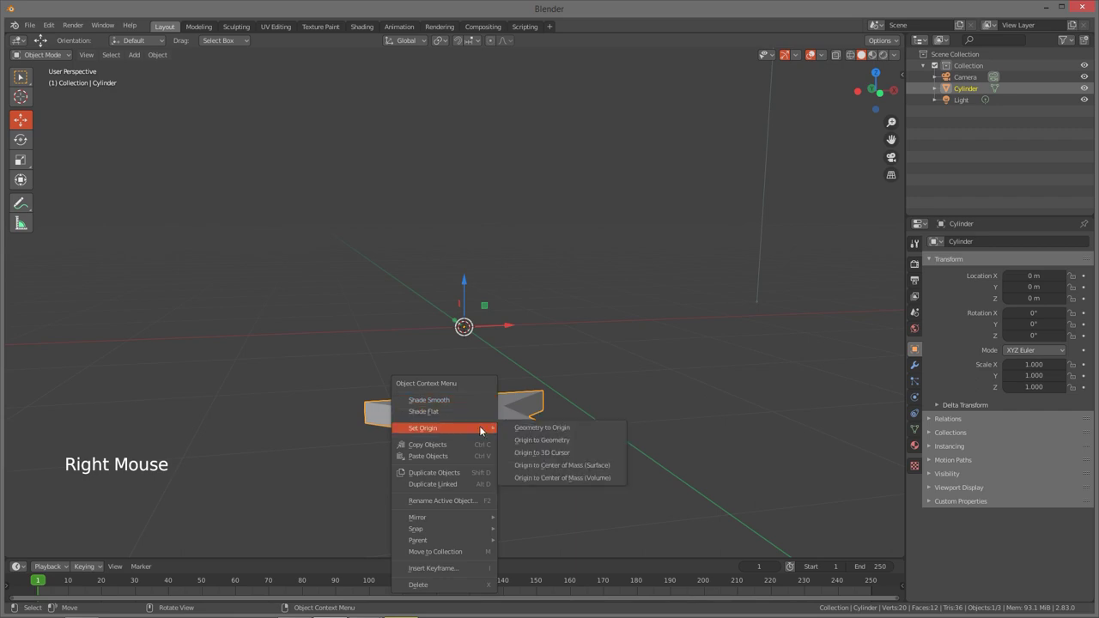
left_click(558, 444)
left_click(468, 377)
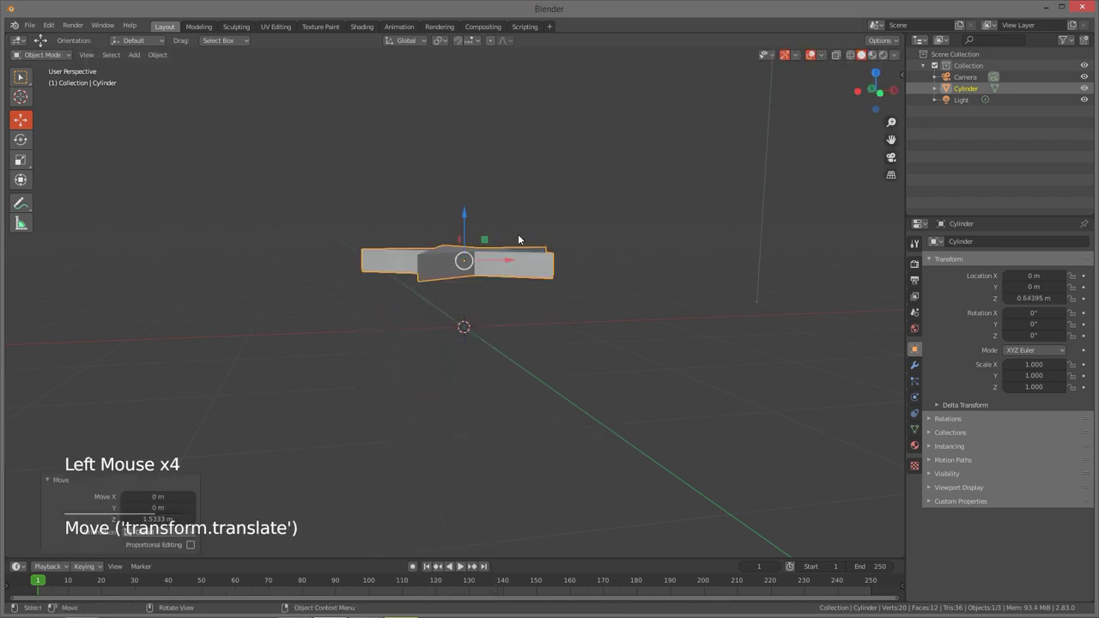
middle_click(514, 275)
middle_click(515, 272)
middle_click(537, 274)
middle_click(524, 307)
middle_click(540, 292)
middle_click(542, 294)
middle_click(551, 299)
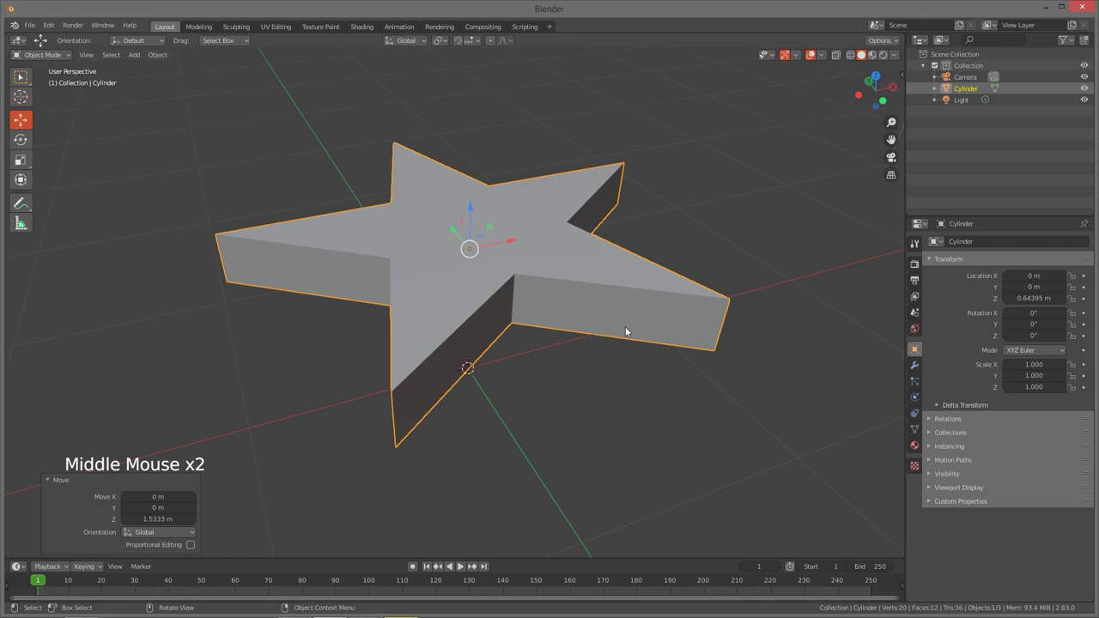
Step: Give the star a new orange material with roughness lowered to 0.025 in Material Preview
key("z")
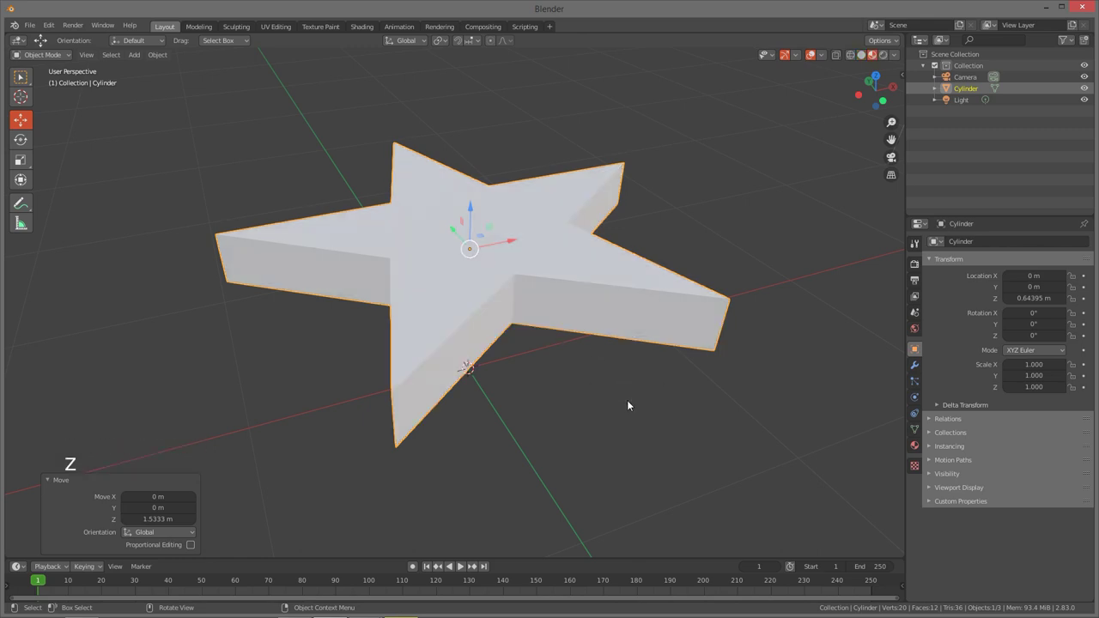
left_click(913, 447)
left_click(1031, 296)
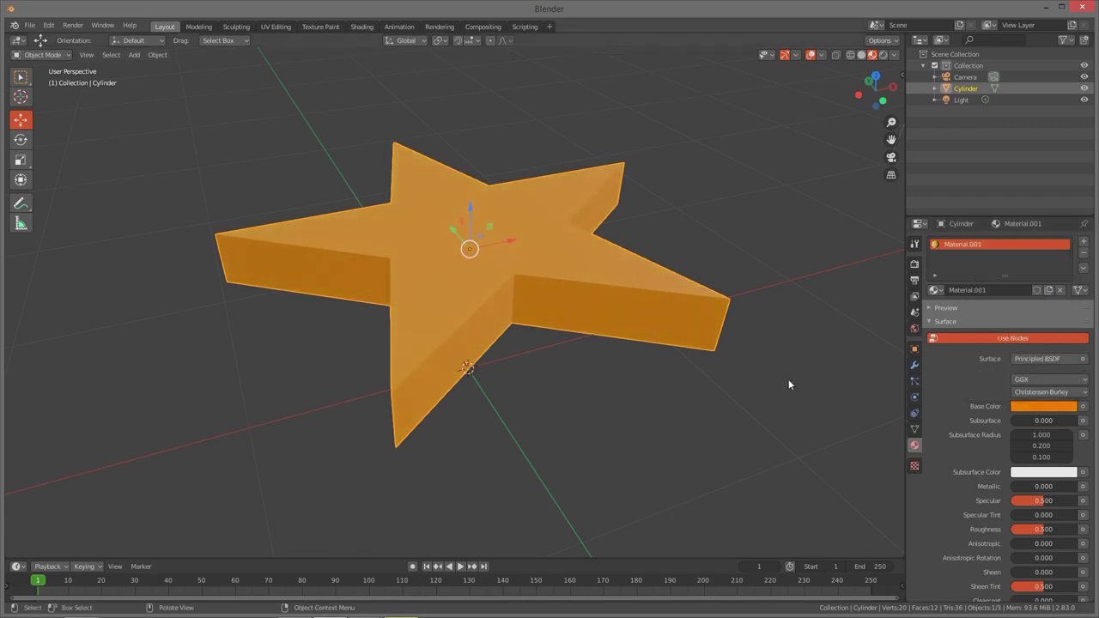
middle_click(678, 376)
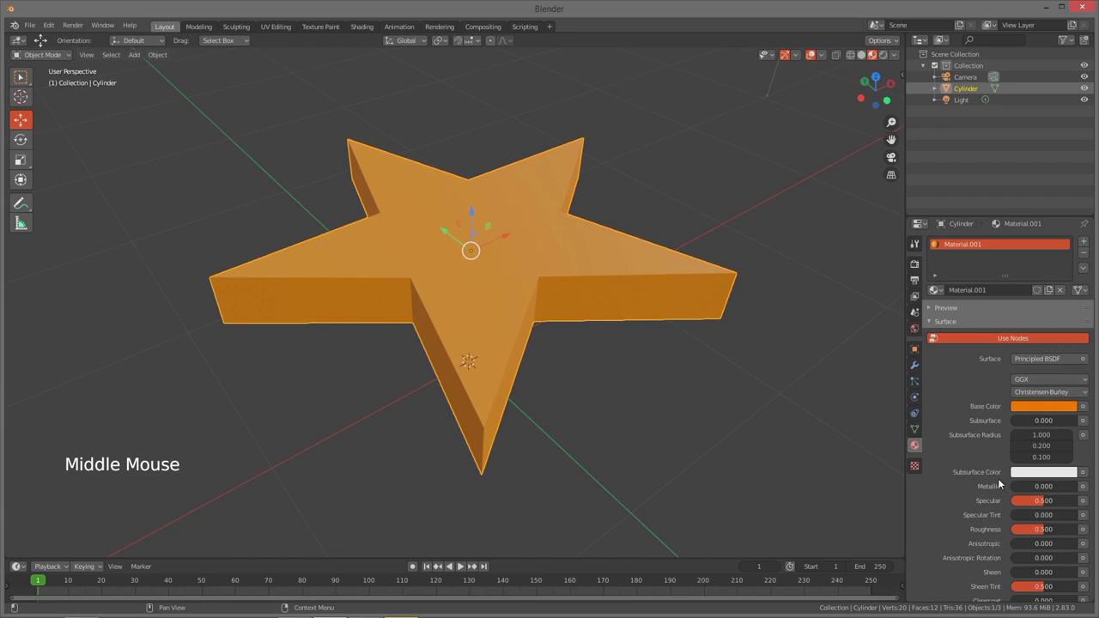
left_click(1066, 528)
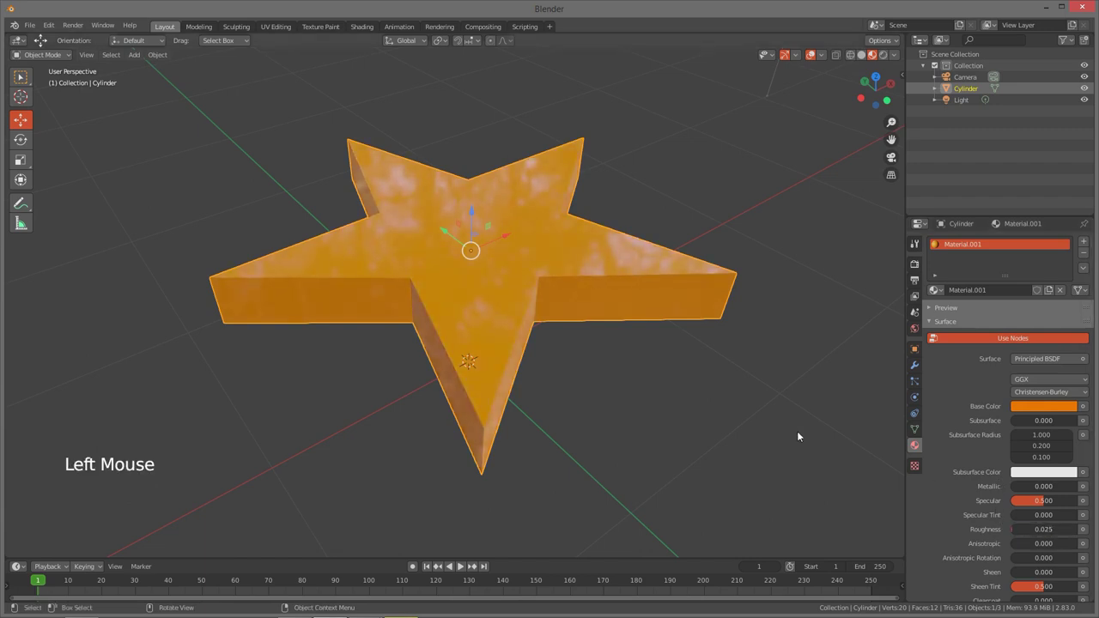
middle_click(714, 378)
left_click(912, 365)
left_click(984, 243)
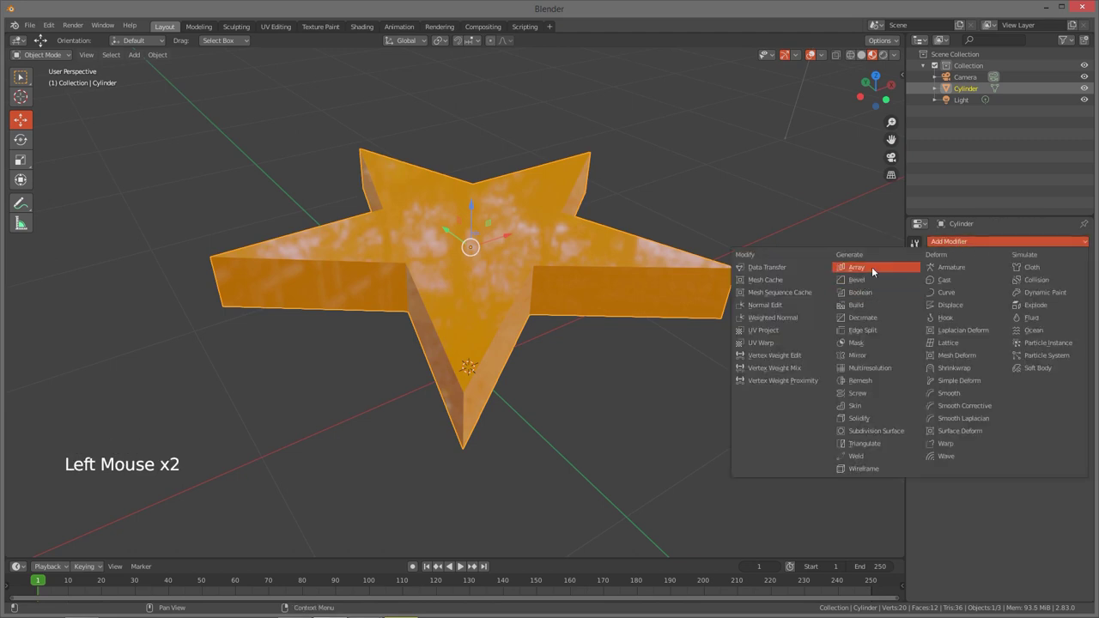
Step: Add a Bevel modifier to the star with 11 segments
middle_click(779, 334)
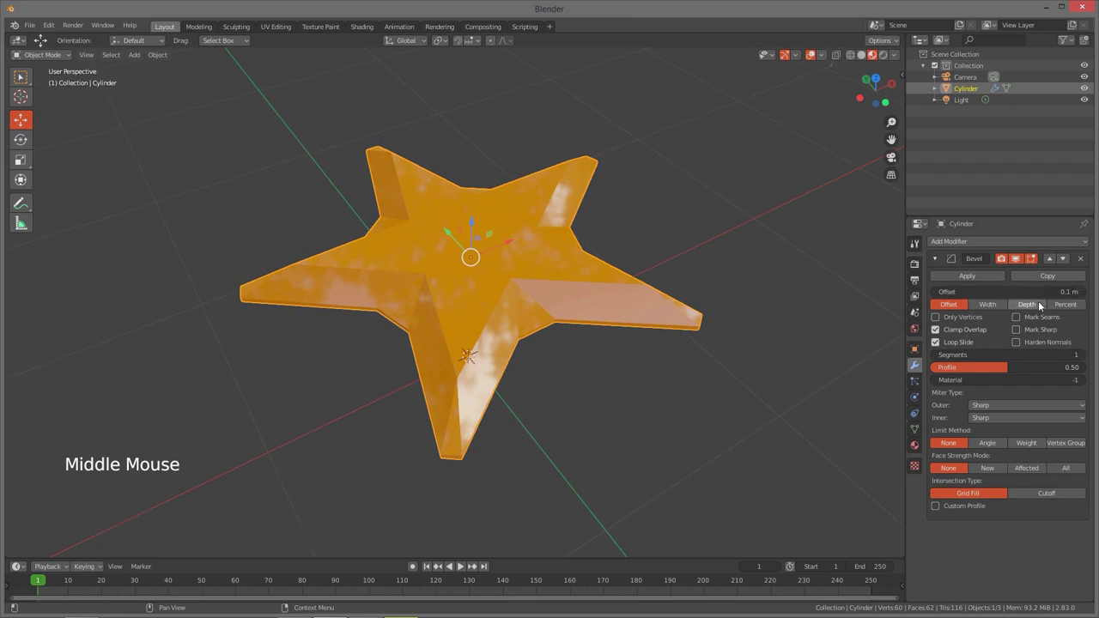
left_click(1086, 358)
left_click(1085, 357)
left_click(1087, 356)
left_click(1084, 356)
double_click(1084, 357)
double_click(1085, 355)
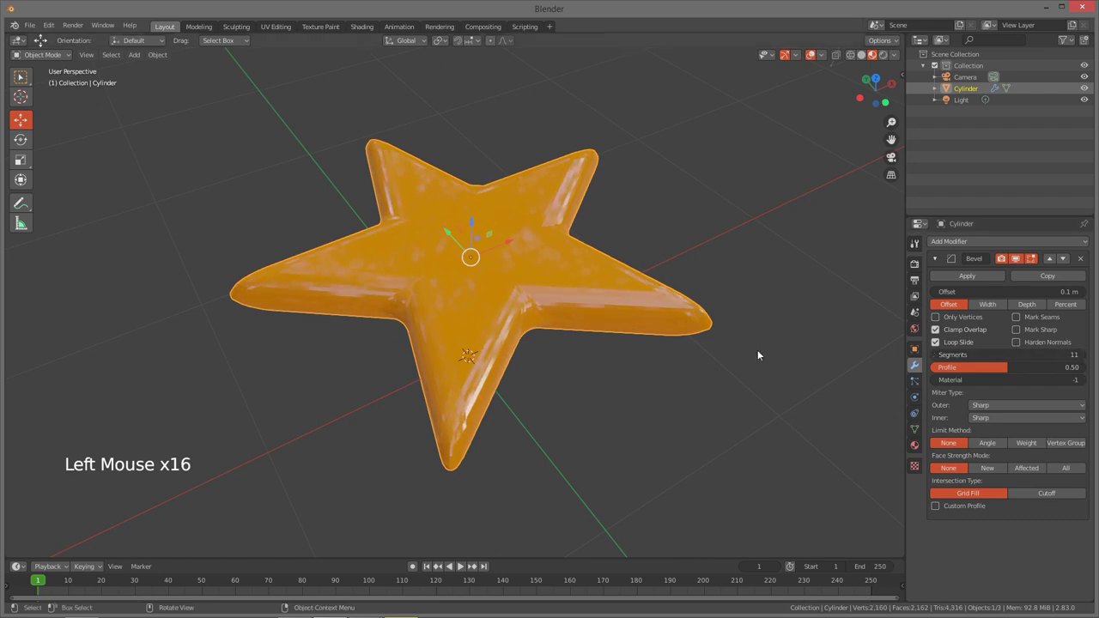
Step: Push the bevel profile up to its maximum of 1.00 for rounder edges
middle_click(700, 351)
middle_click(640, 344)
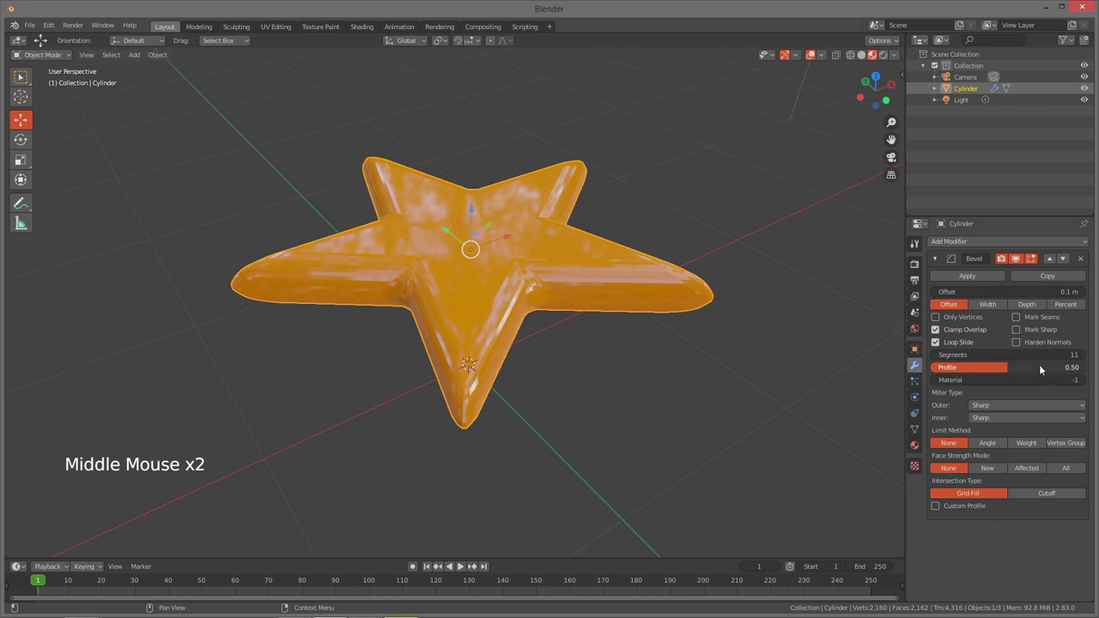
left_click(1055, 365)
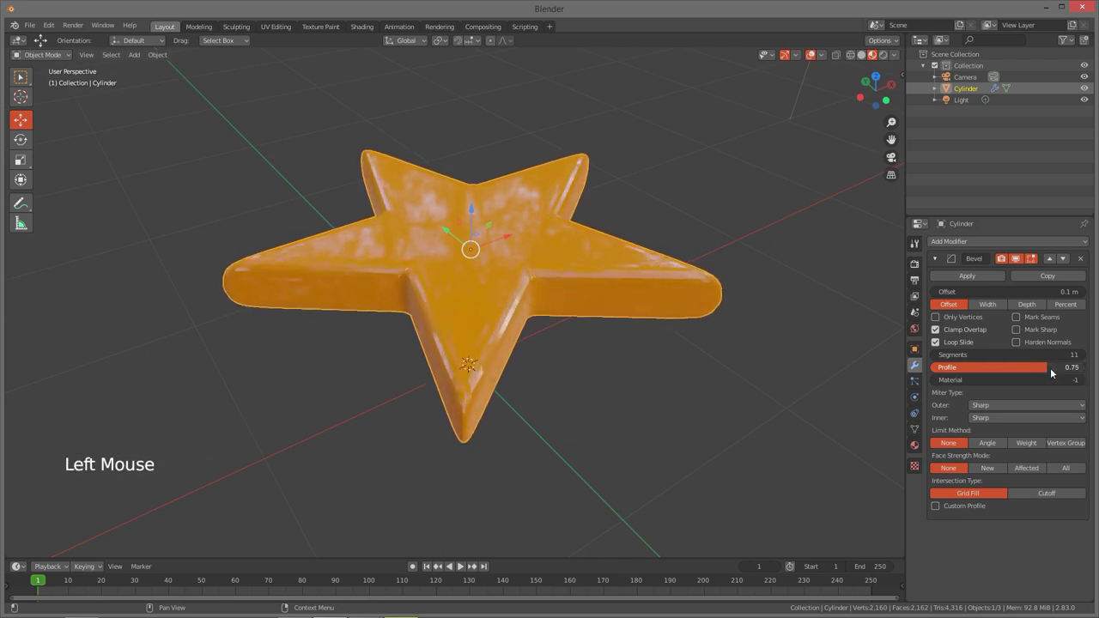
left_click(1052, 367)
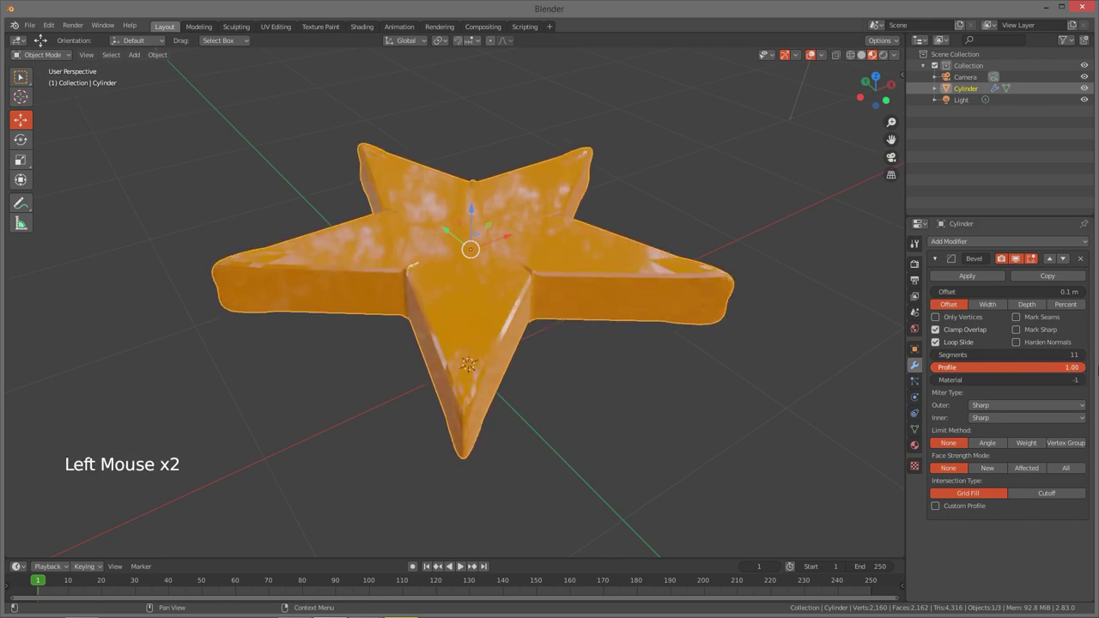
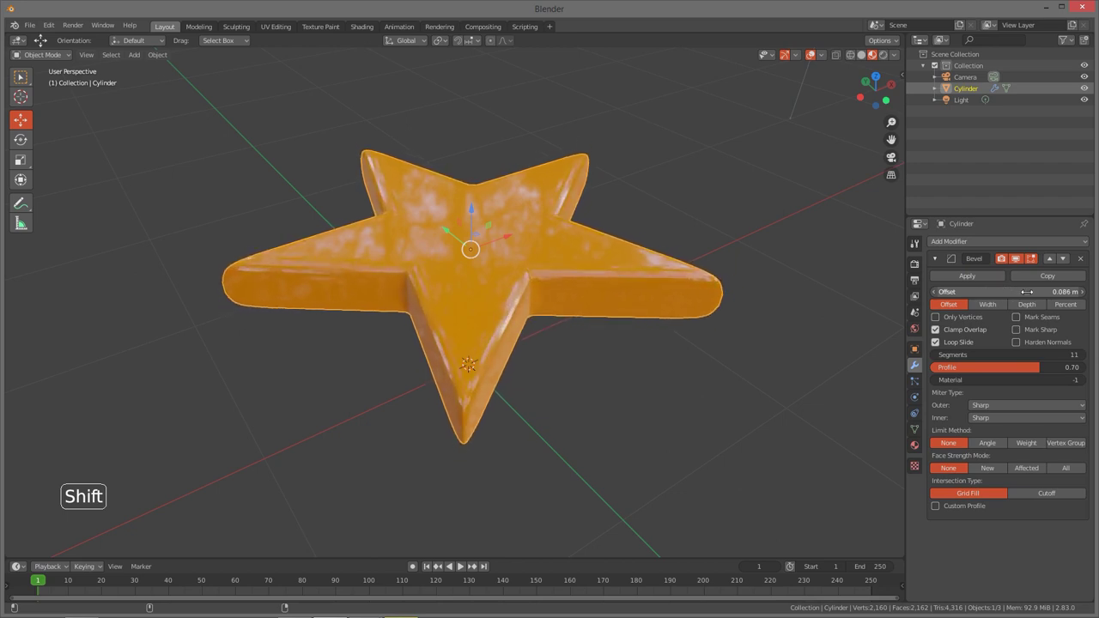
middle_click(539, 349)
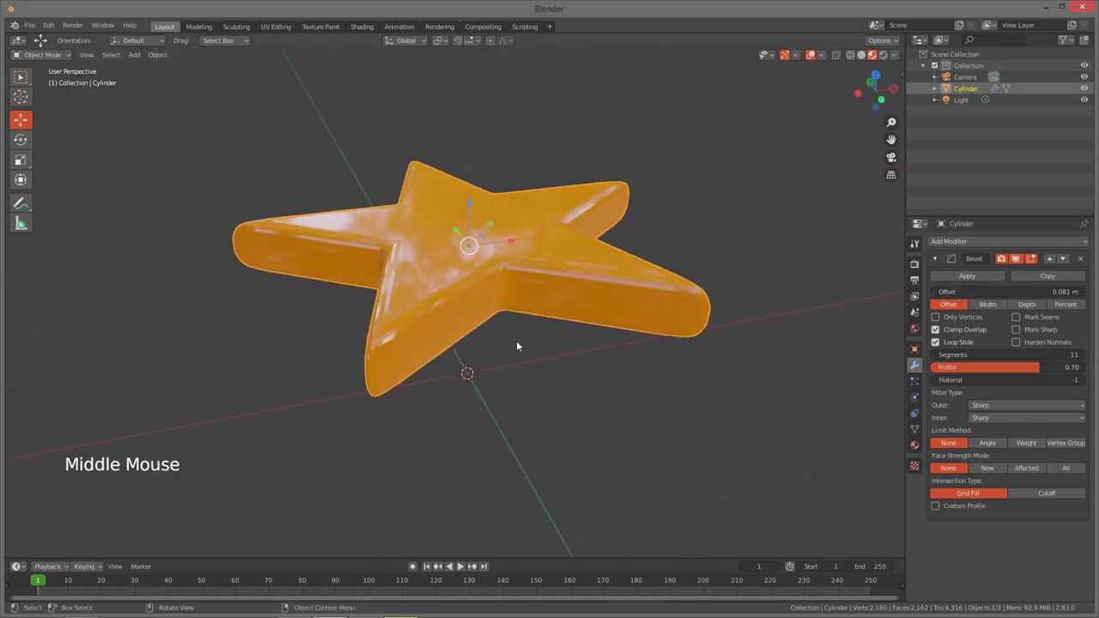
middle_click(548, 343)
middle_click(568, 354)
middle_click(583, 339)
middle_click(573, 345)
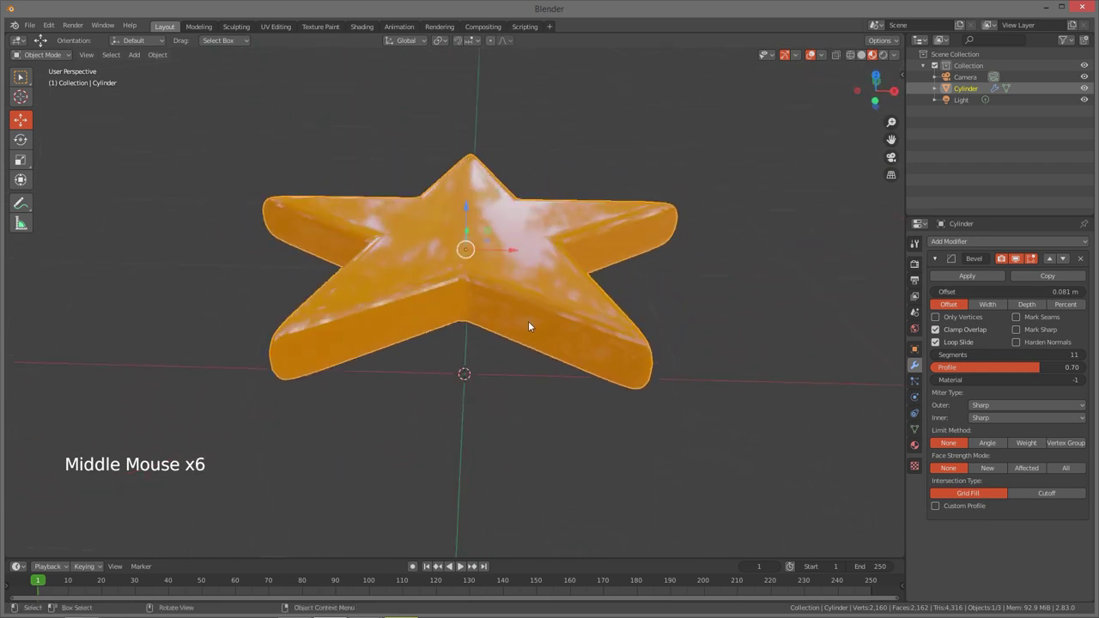
middle_click(527, 330)
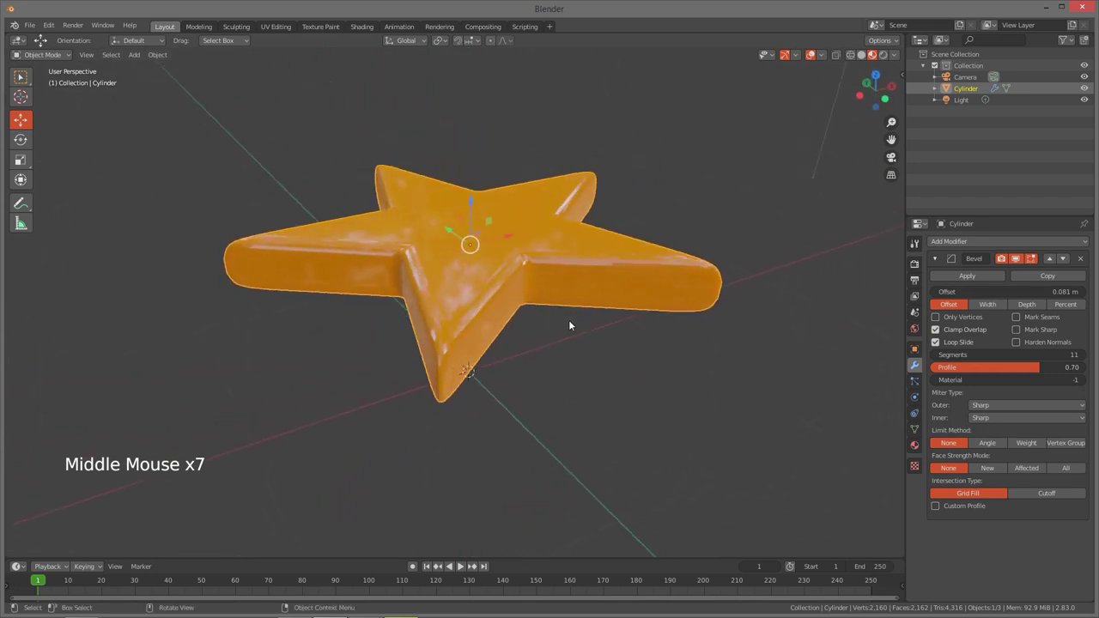
middle_click(561, 335)
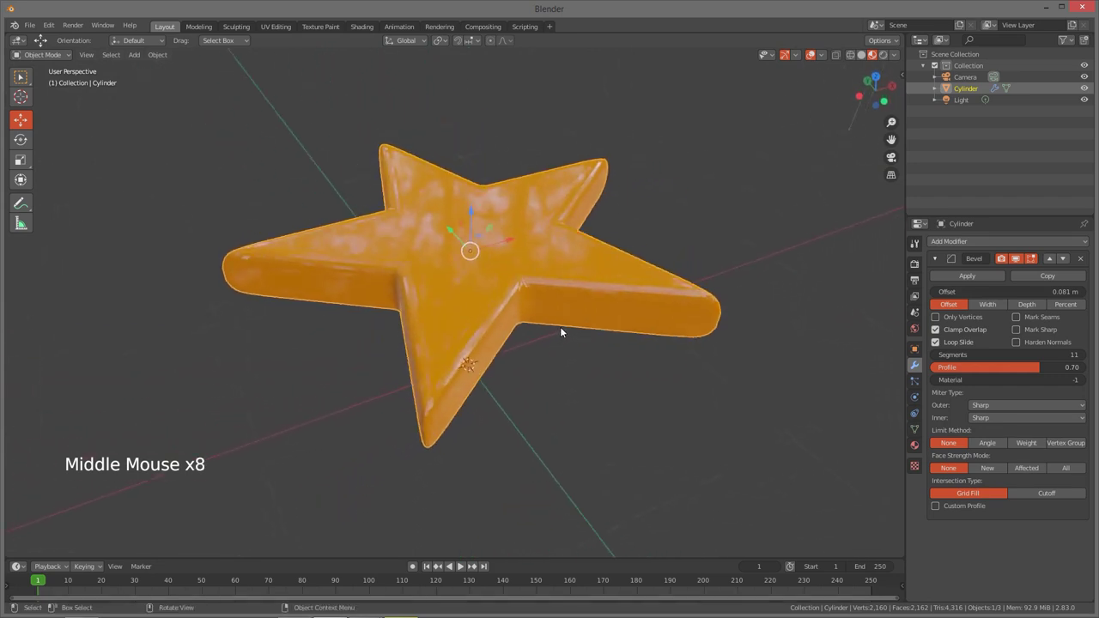